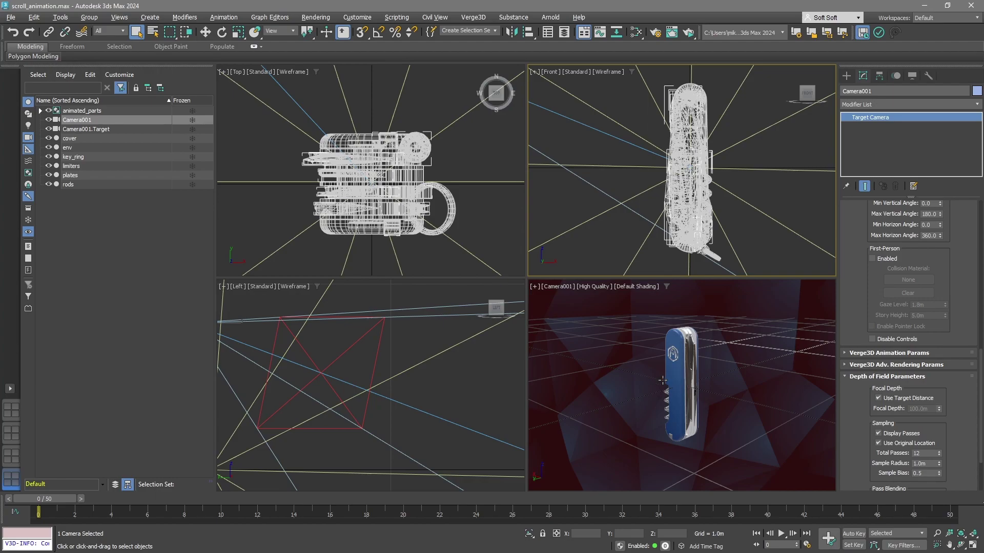
- Switch to the puzzle editor and reposition the existing rendering puzzles on the workspace
key("alt+t")
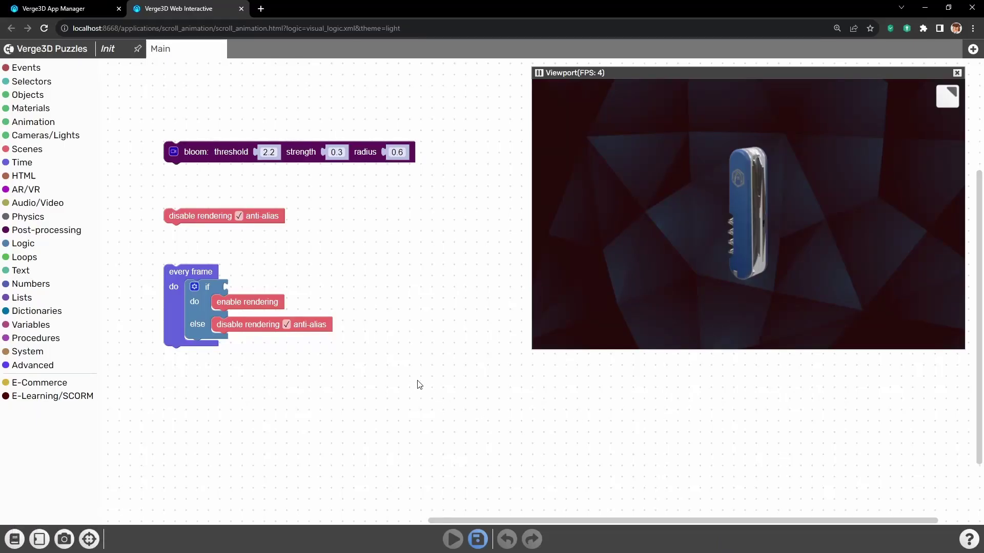
left_click_drag(416, 334, 204, 164)
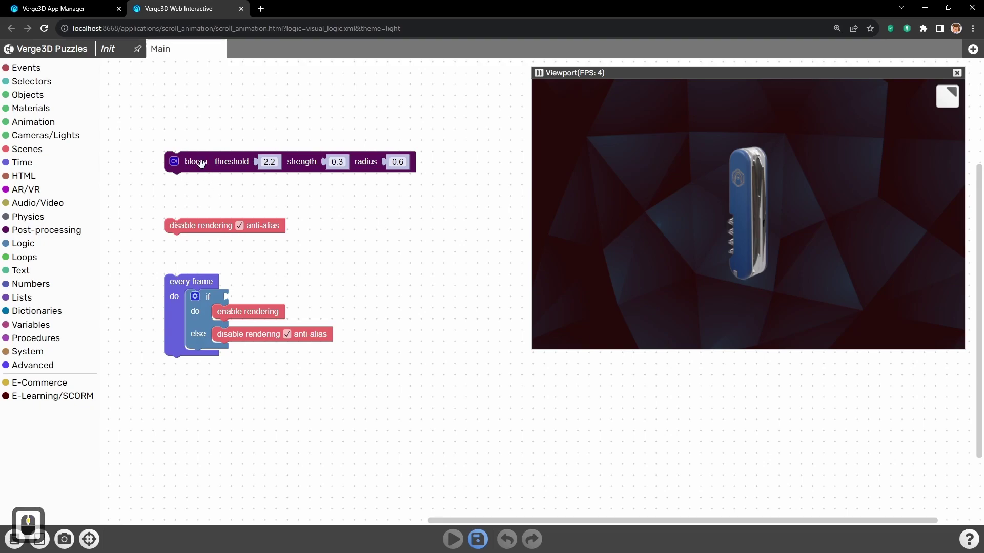
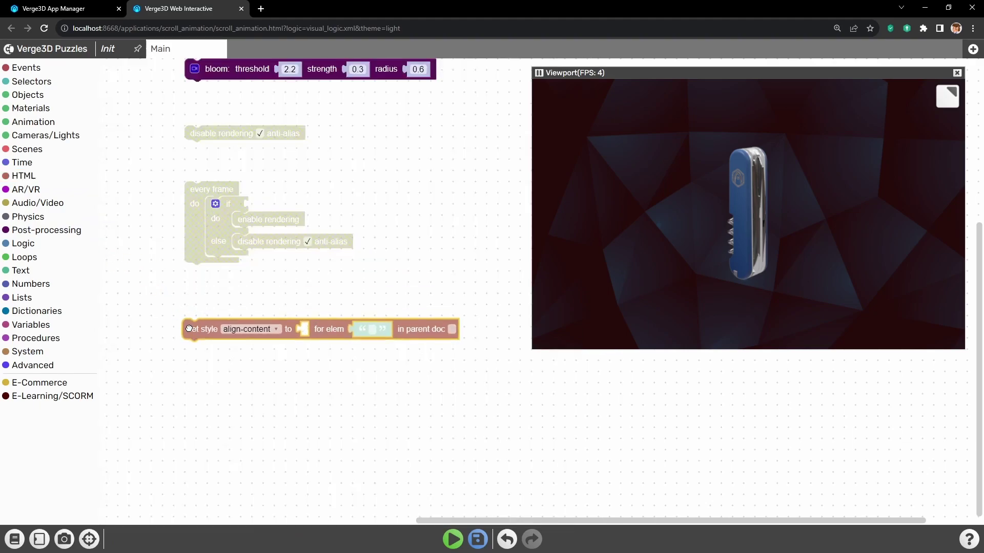
- Place a new 'set style' puzzle with min-height chosen as its property
left_click_drag(192, 327, 251, 326)
type("mi")
left_click(252, 381)
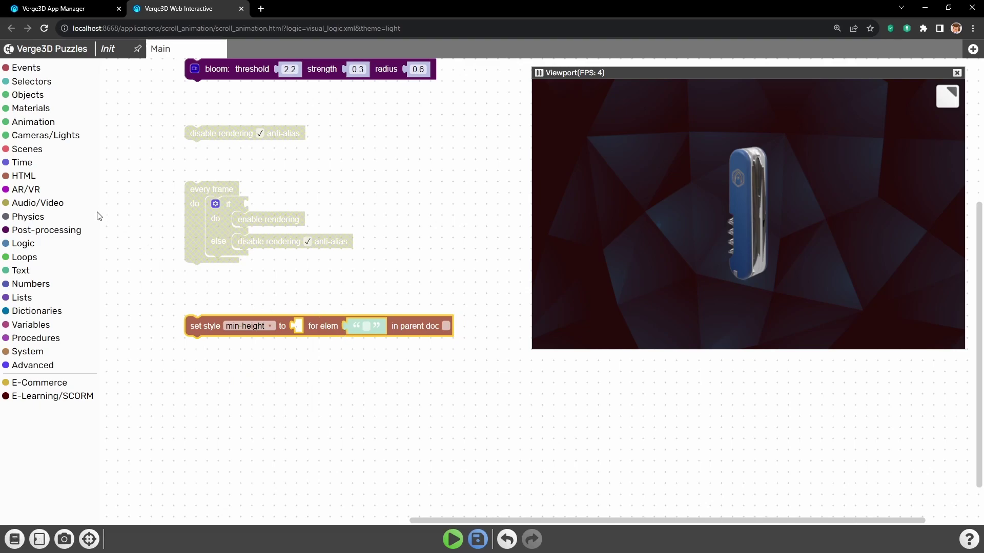
- Attach an HTML block giving the body element the value 4000px
left_click(59, 180)
left_click(147, 410)
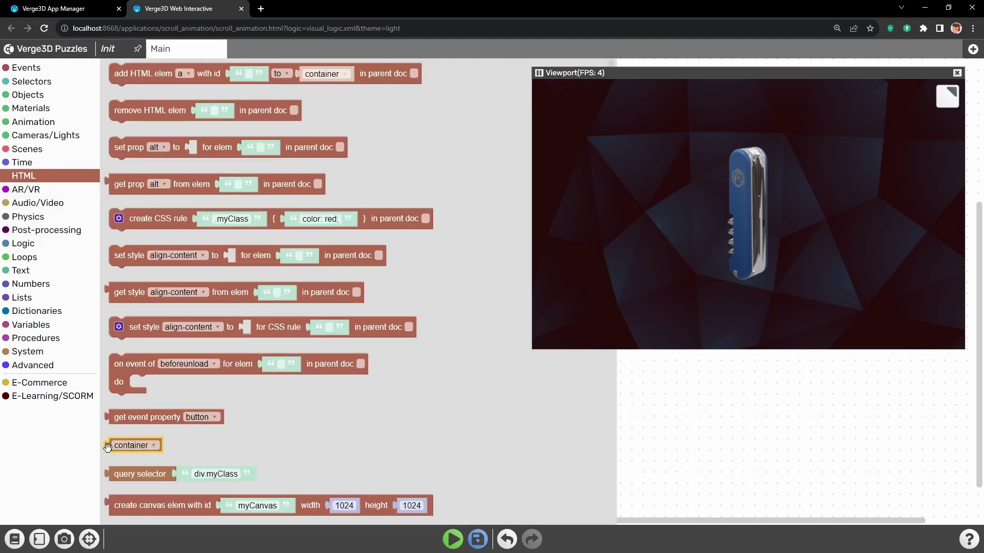
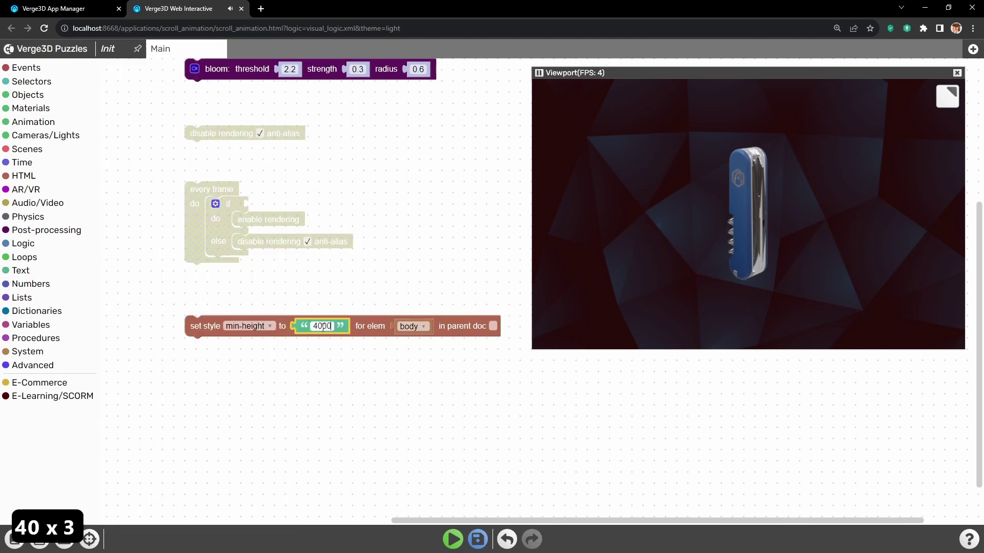
type("px")
key("Return")
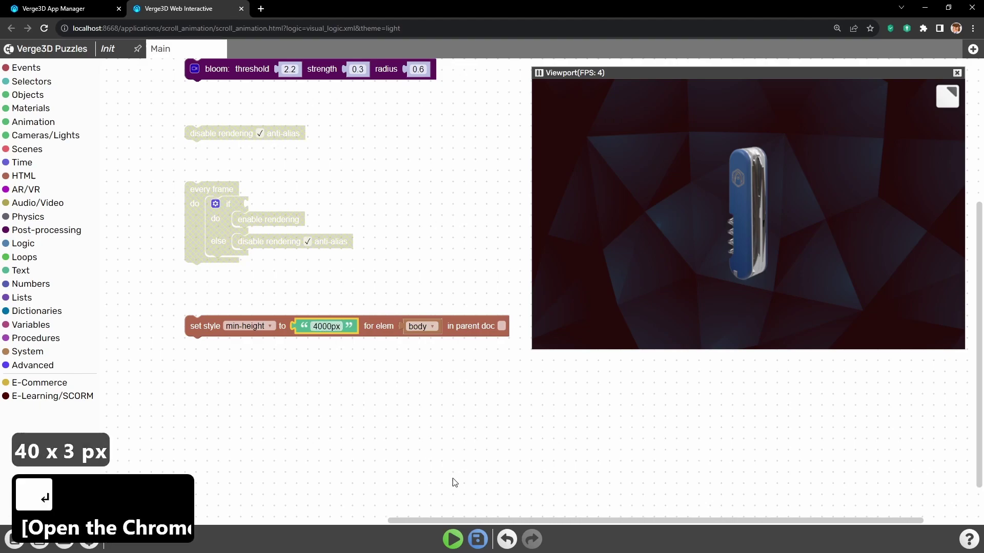
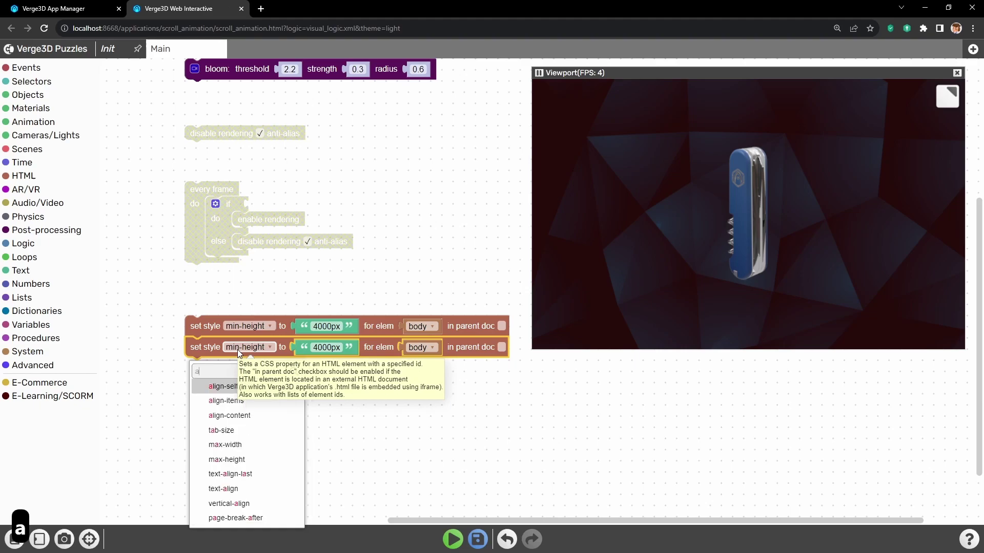
- Search the copied puzzle's property list for 'ov' to find overflow-y, correcting a mistyped 'aov'
type("aov")
key("BackSpace")
key("BackSpace")
key("BackSpace")
type("ov")
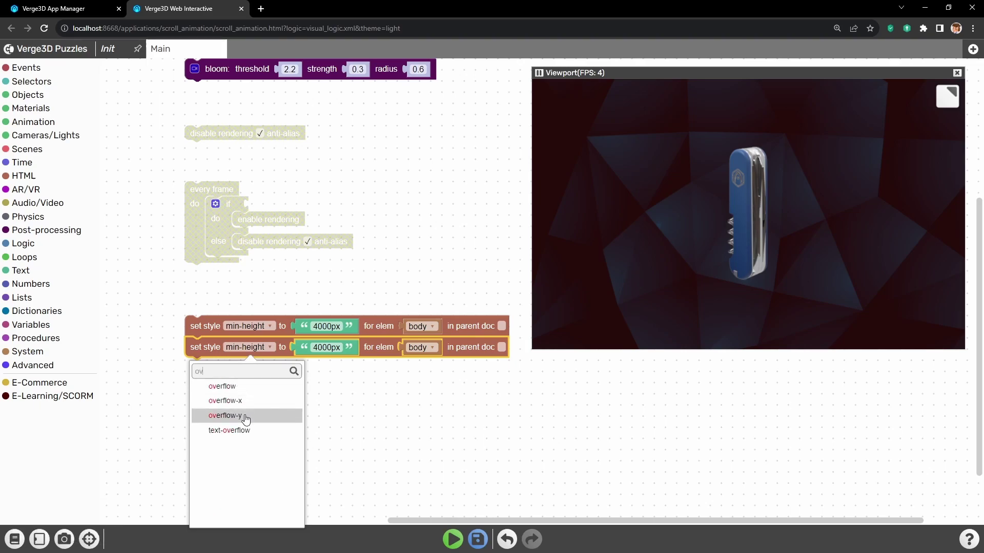
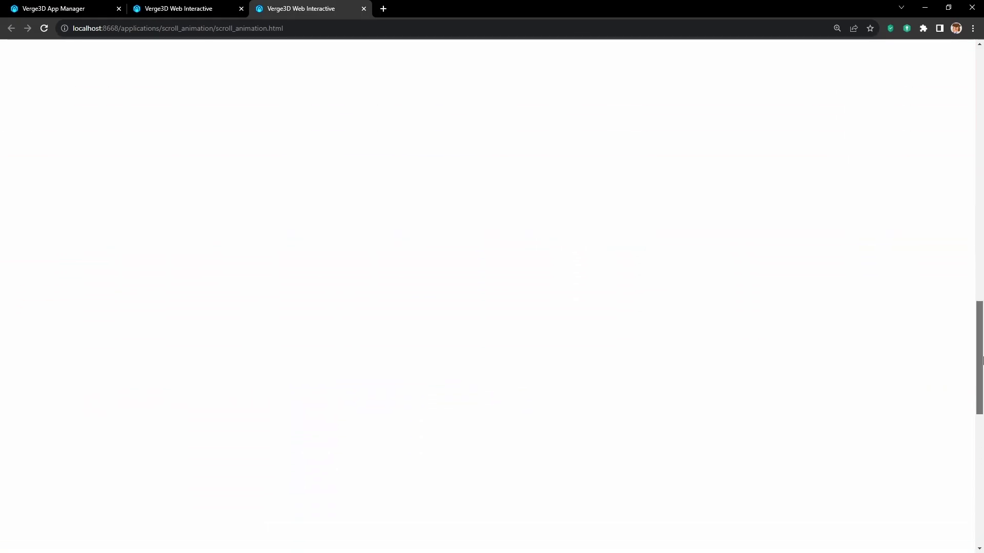
- Reload the scroll_animation app page so the pocket knife scene loads
left_click(969, 90)
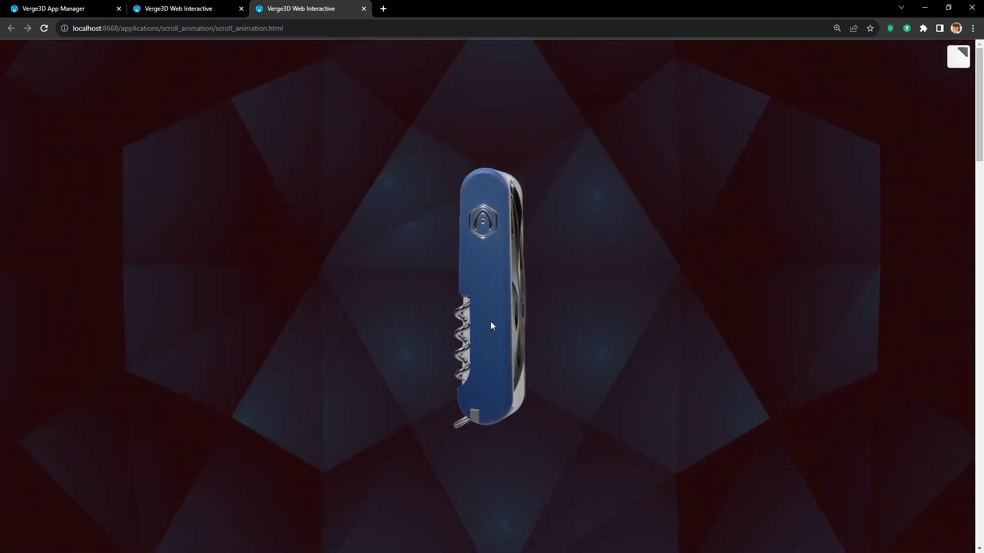
left_click(499, 347)
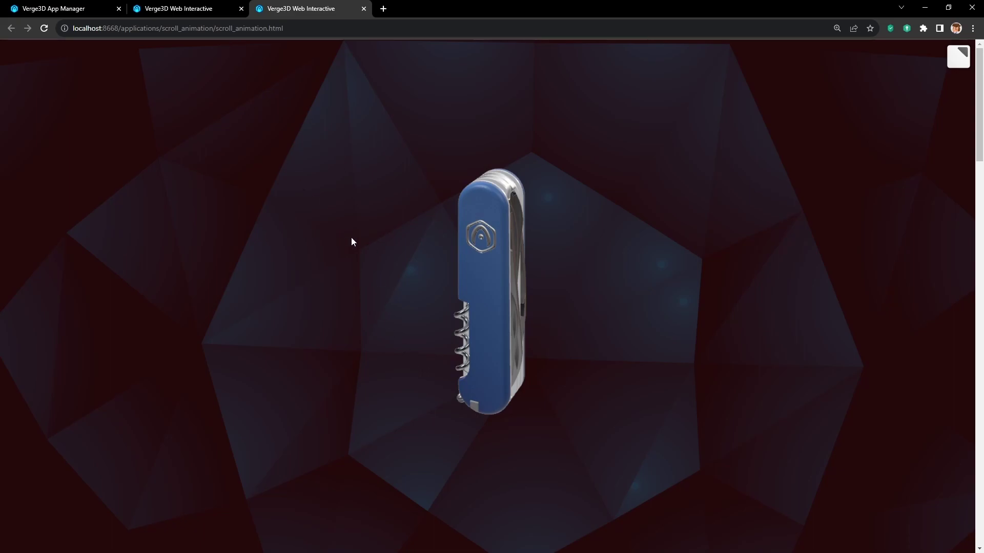
- In 3ds Max, start a Verge3D glTF export targeting the existing scroll_animation file
key("alt+t")
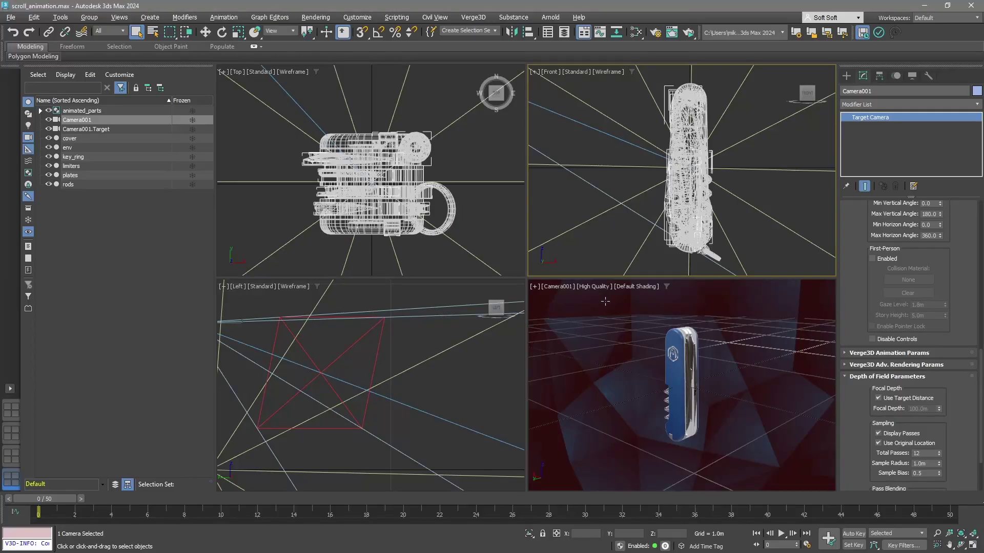
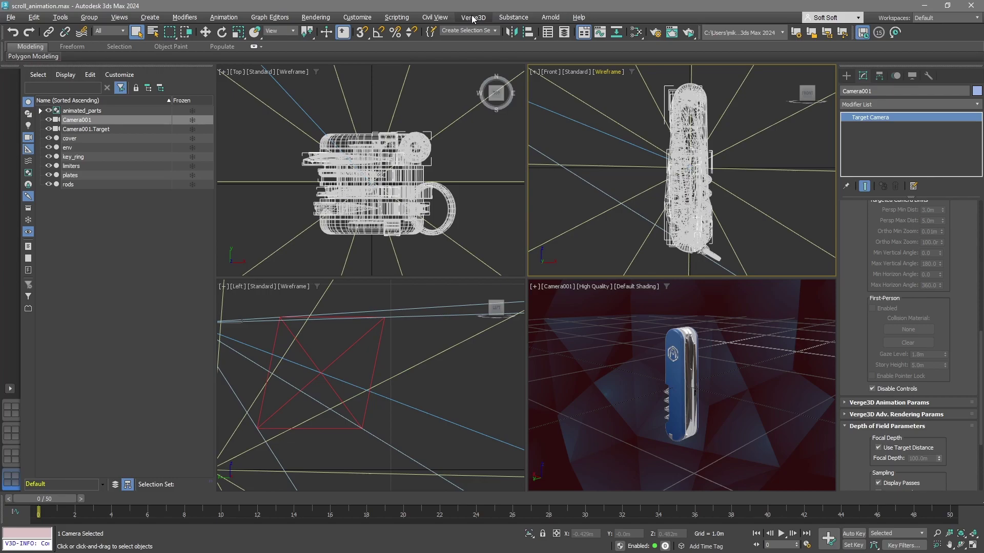
left_click(474, 14)
left_click(403, 216)
left_click(120, 114)
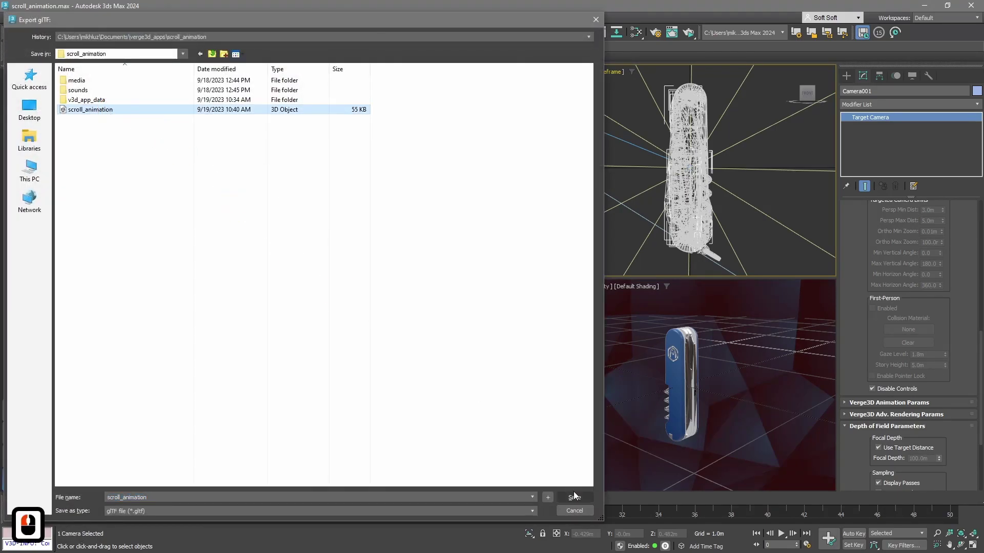
- Overwrite the exported scene, reload the app and check the page scrolls below the knife
left_click(556, 305)
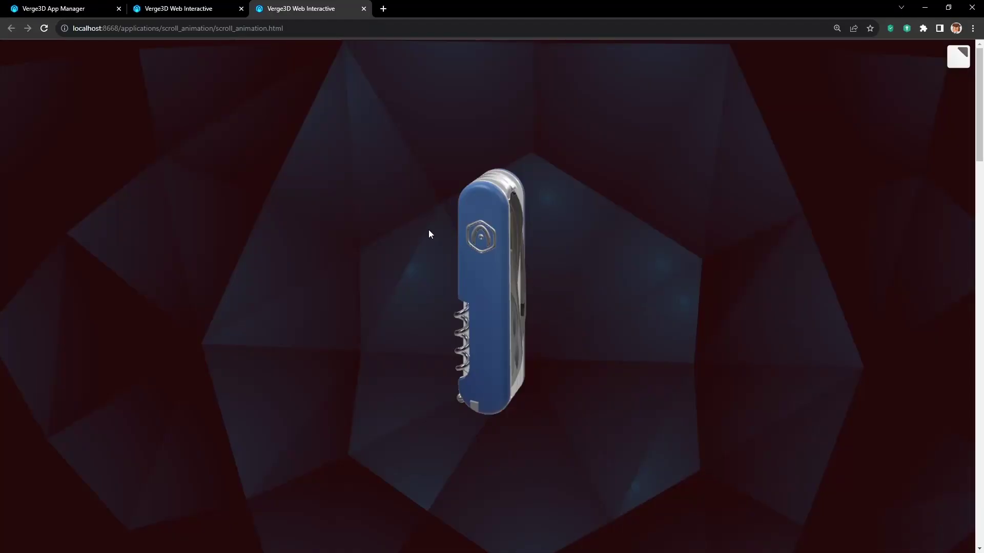
left_click(425, 227)
key("ctrl+r")
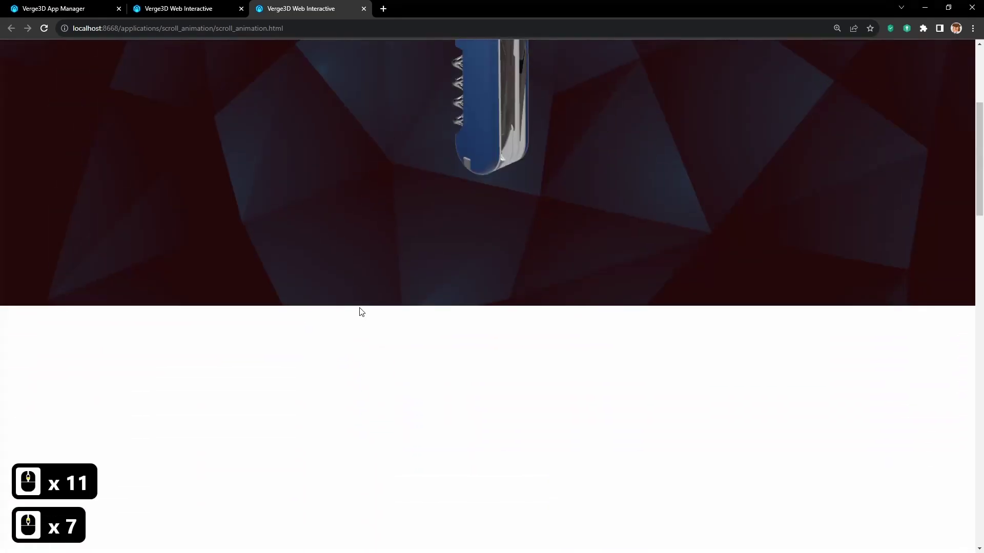
left_click(202, 1)
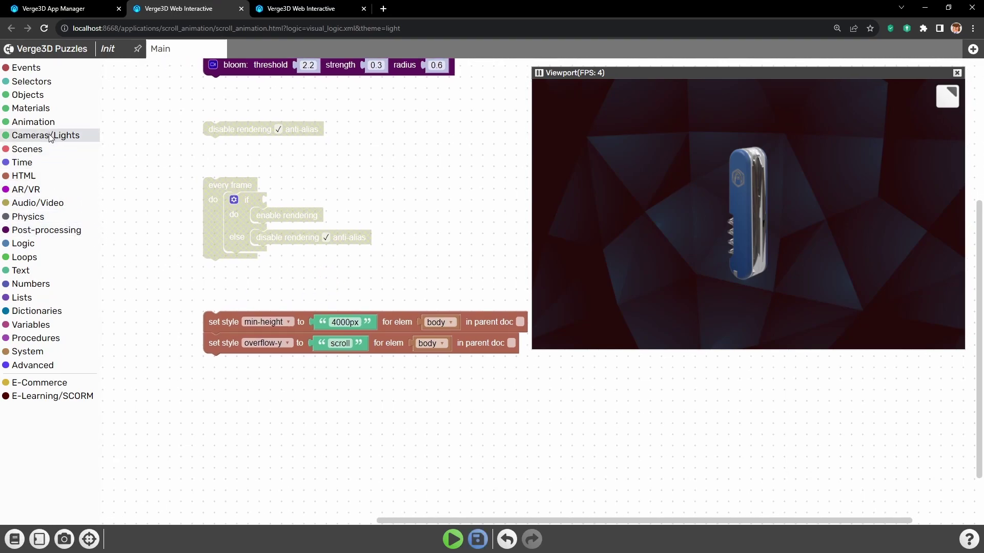
left_click(53, 138)
left_click(127, 234)
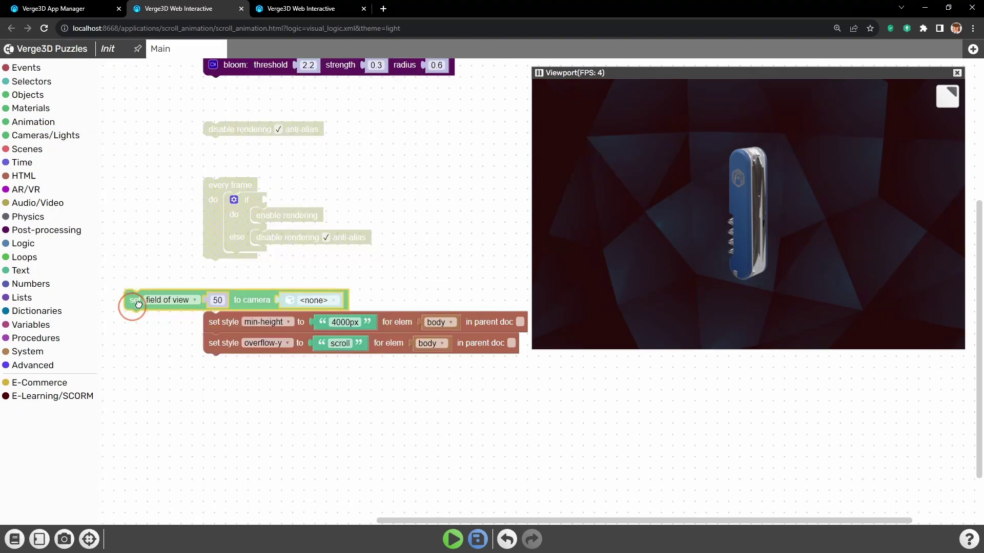
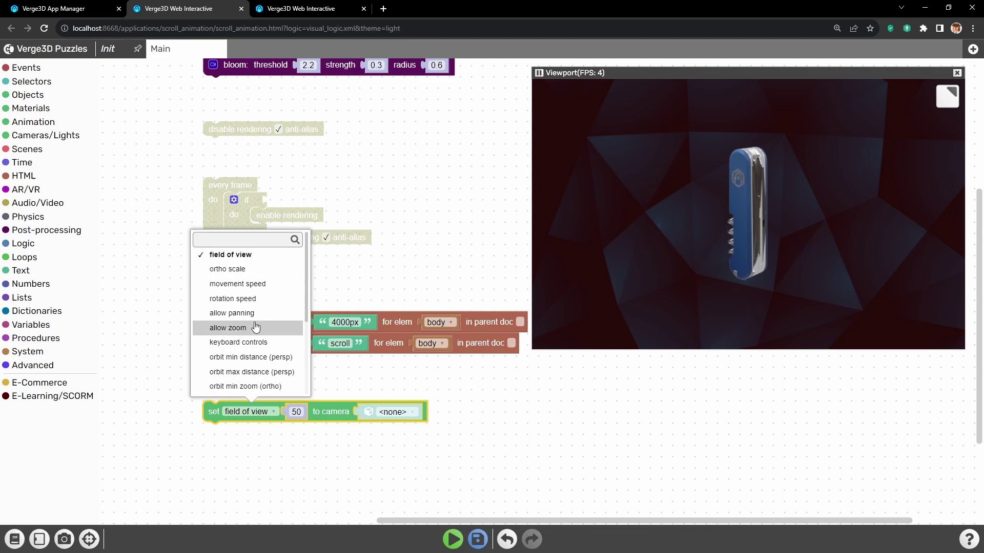
left_click(245, 327)
double_click(321, 415)
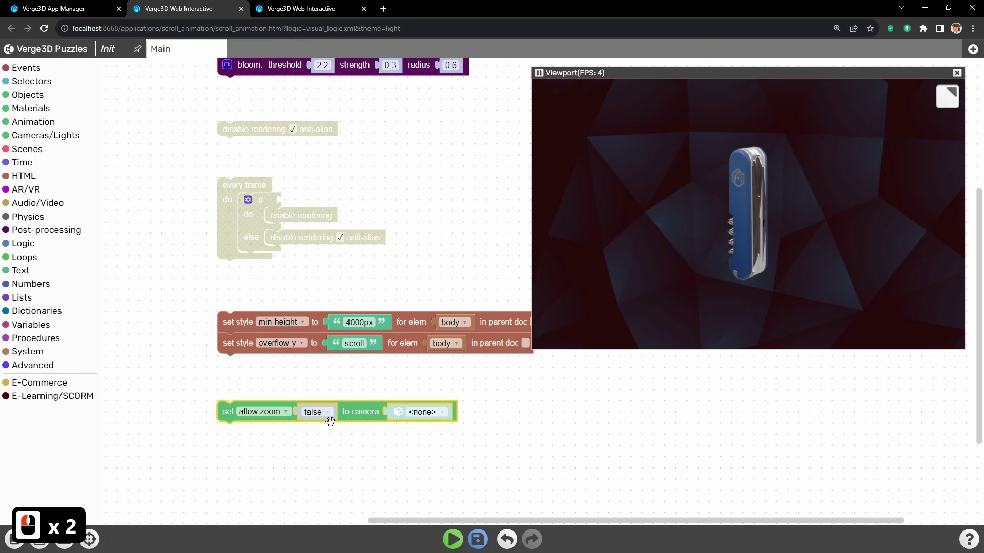
left_click(425, 418)
type("ca")
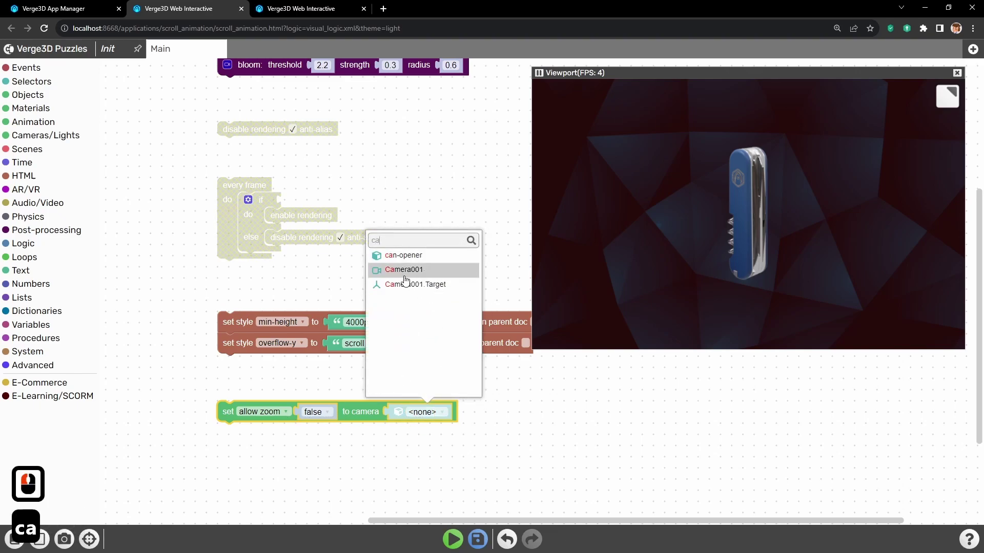
left_click(406, 275)
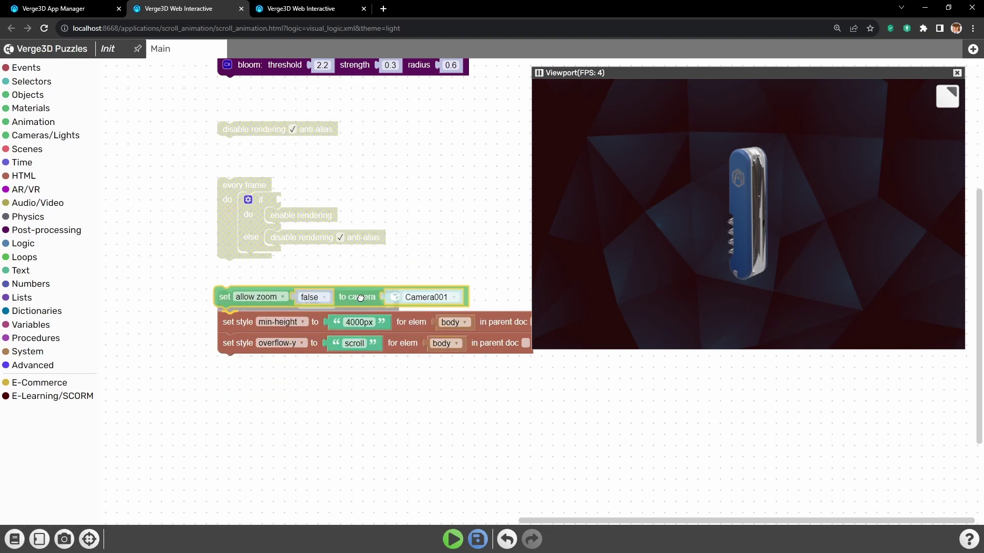
left_click(362, 297)
key("Delete")
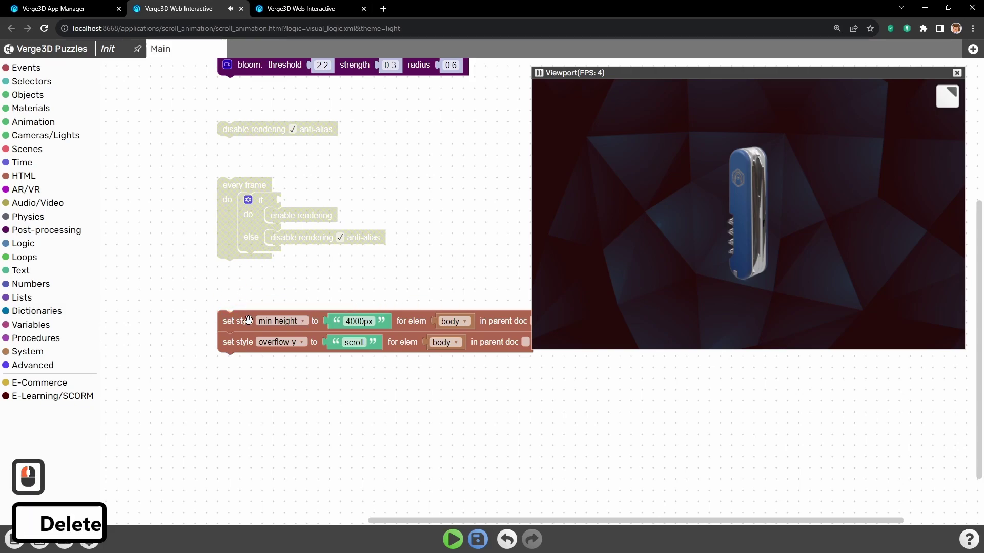
middle_click(311, 391)
middle_click(336, 369)
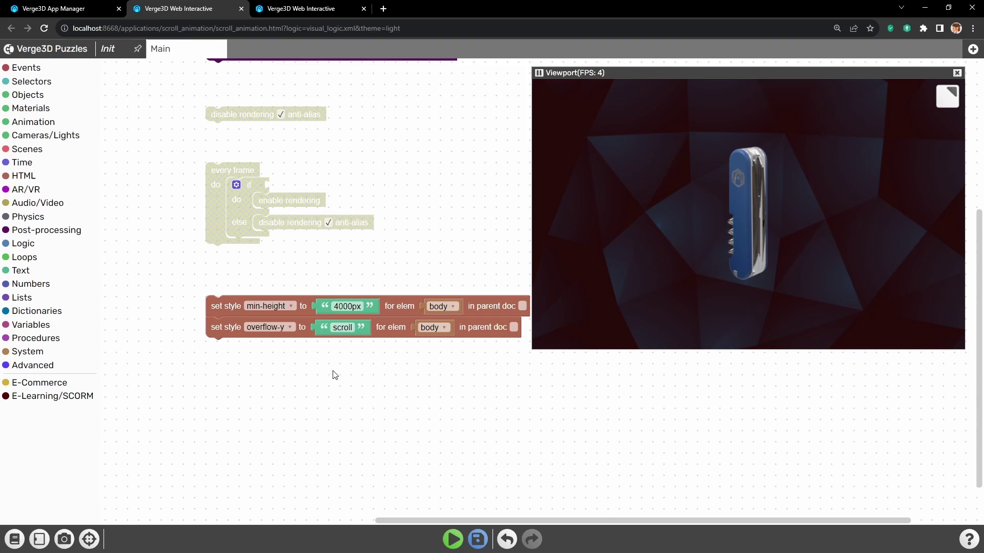
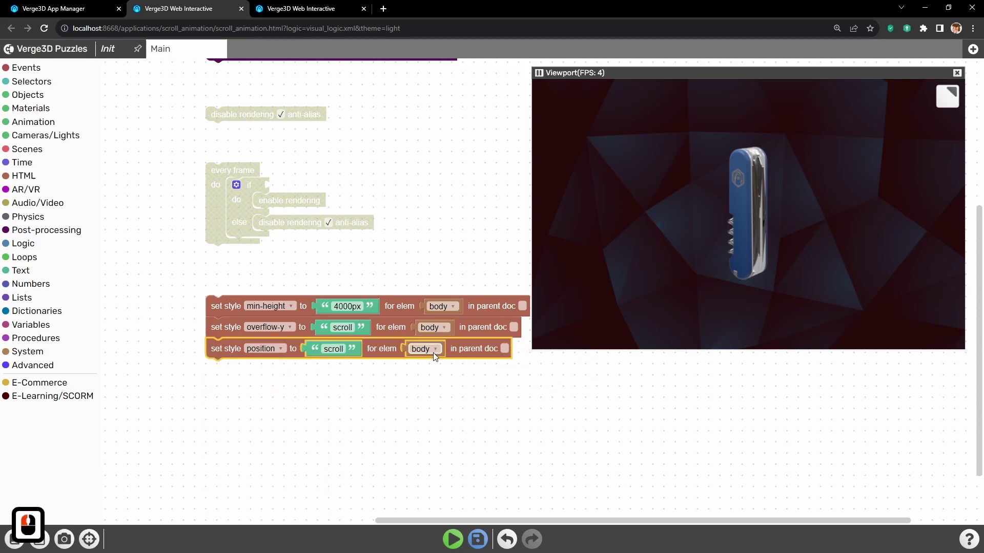
- Apply the position: fixed rule to the container element and return to the puzzles editor
left_click(438, 355)
left_click(430, 376)
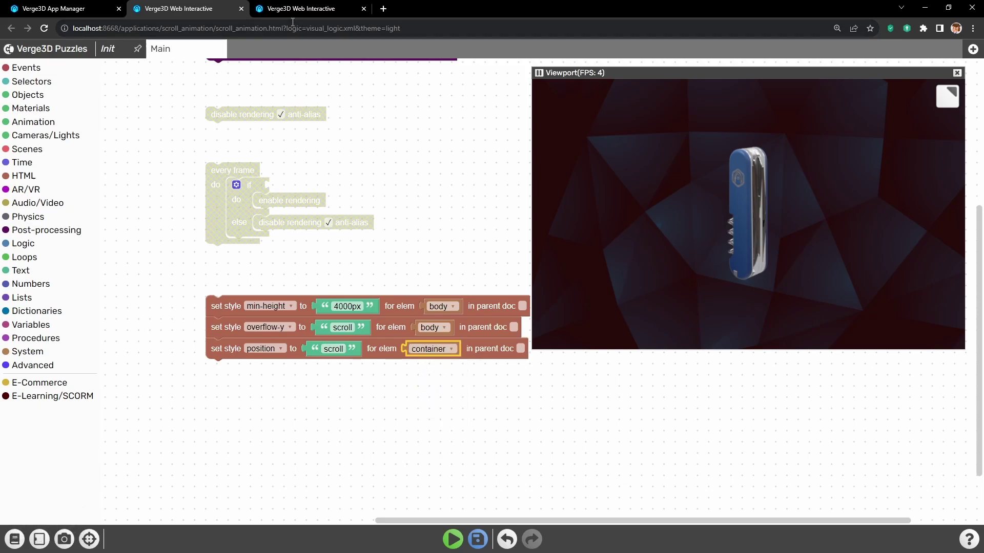
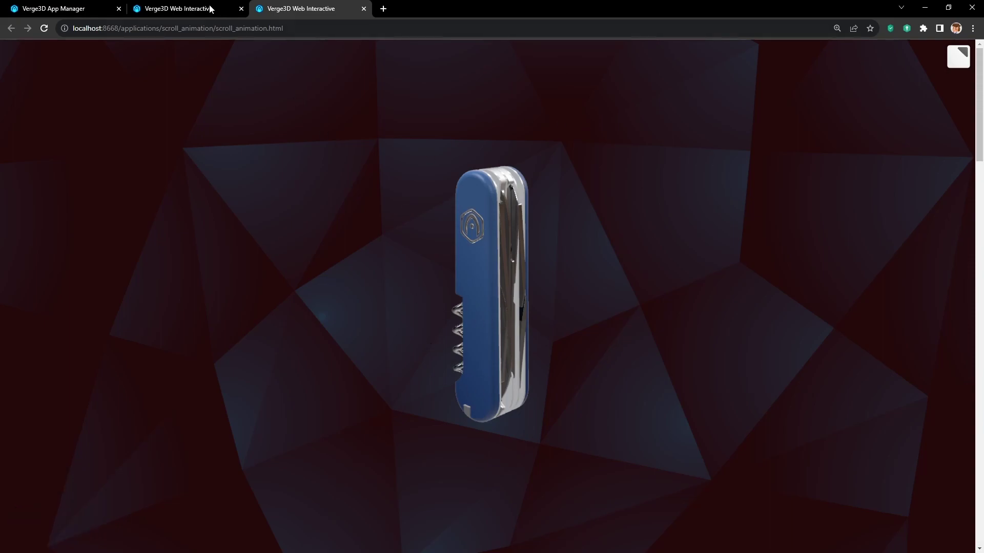
left_click(197, 6)
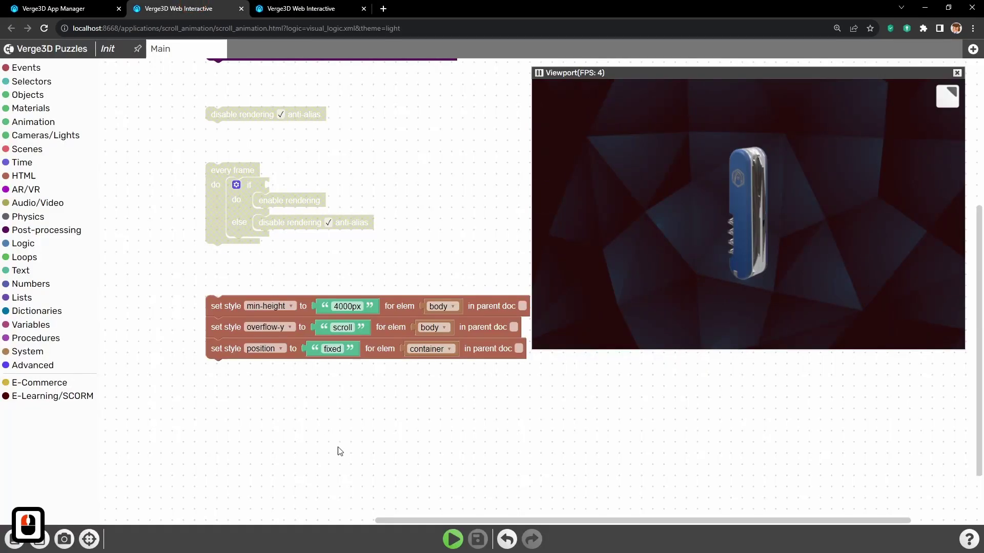
- Place an 'on event of' listener puzzle below the style rules
left_click_drag(319, 351, 27, 177)
left_click(27, 175)
left_click_drag(213, 339, 270, 343)
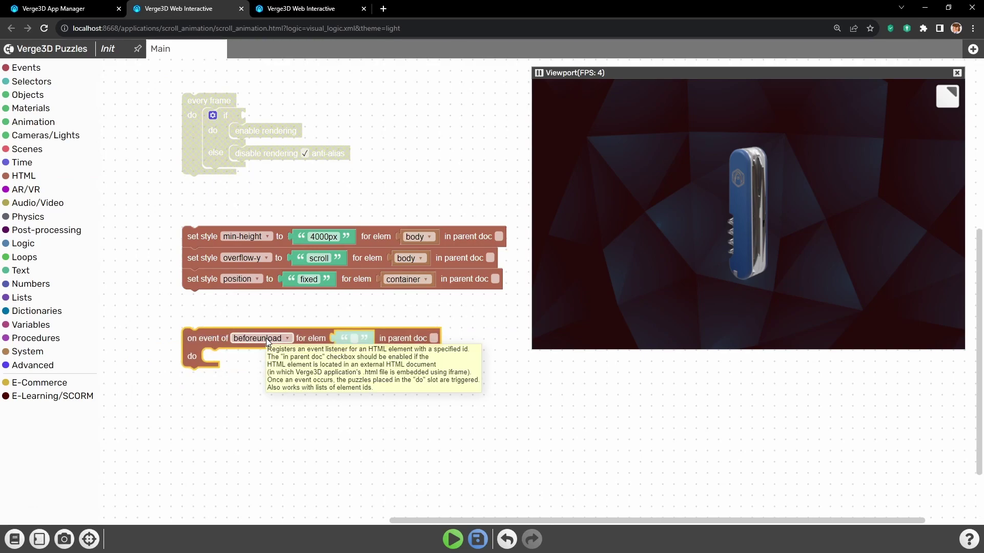
- Set the listener's event type to scroll
left_click(270, 344)
type("sc")
left_click_drag(259, 379, 255, 341)
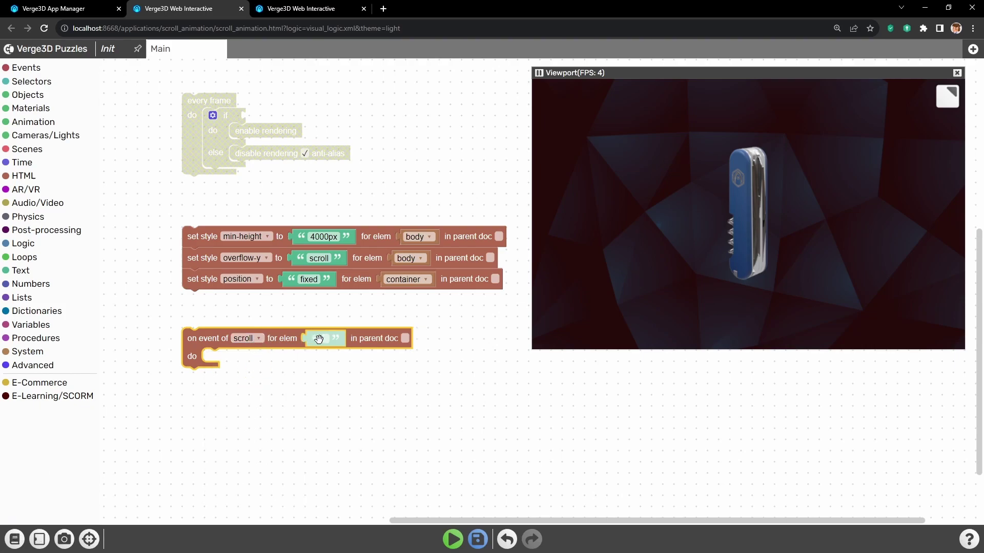
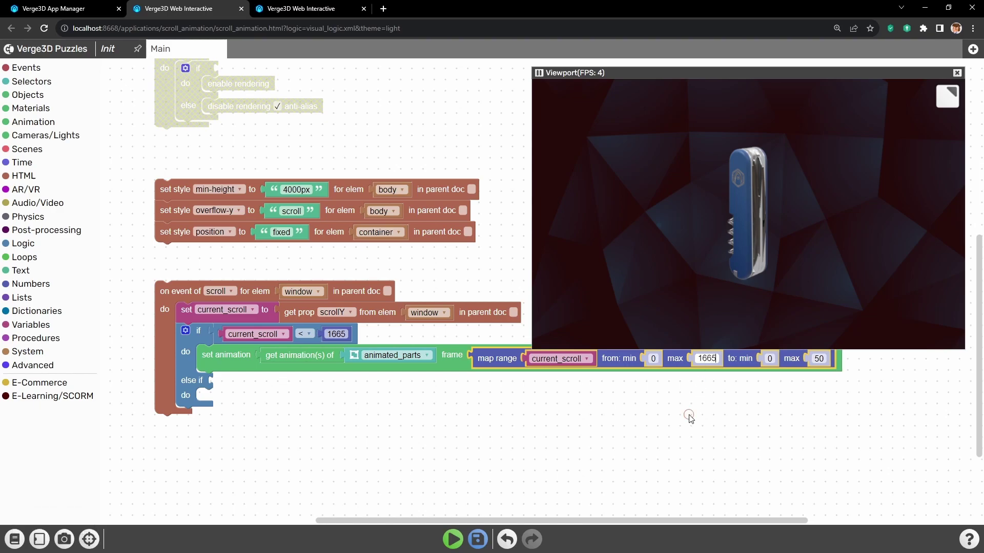
- Confirm the 1665 range maximum, plug the copied current_scroll comparison into else-if and edit its operator
left_click(694, 417)
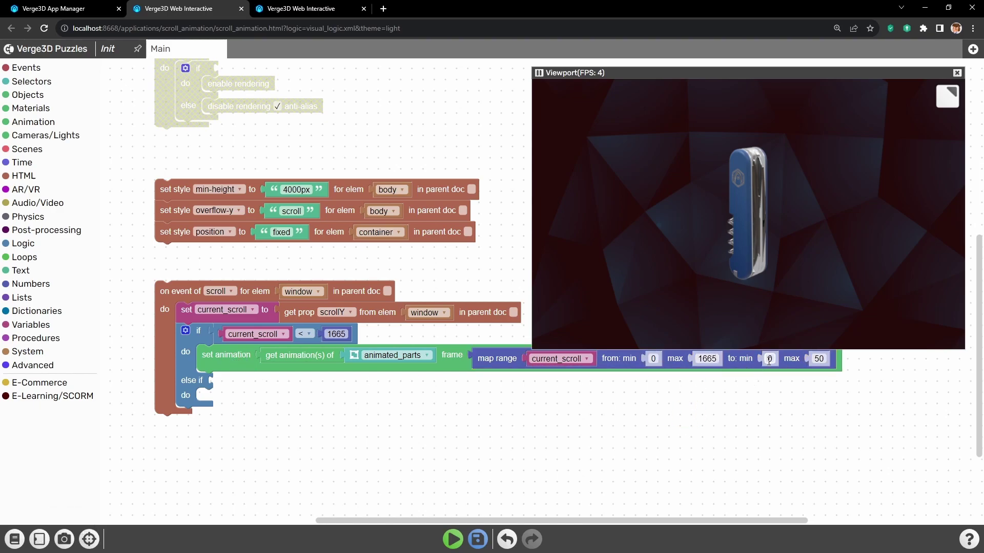
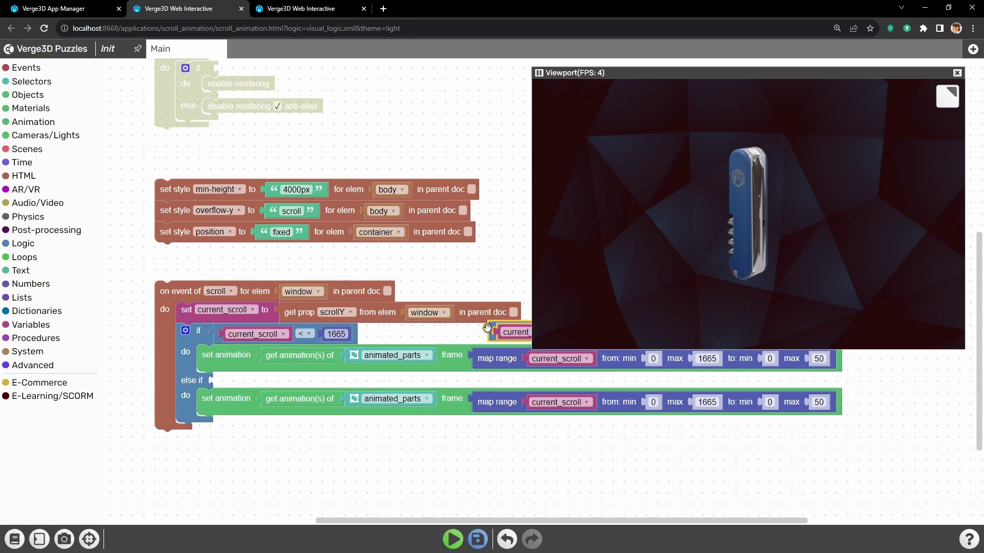
left_click(223, 380)
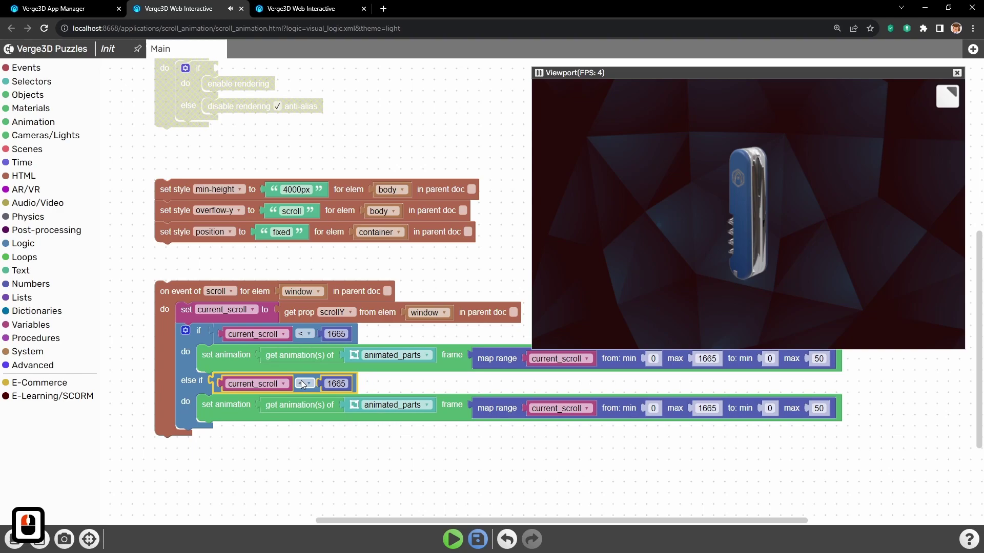
left_click(303, 379)
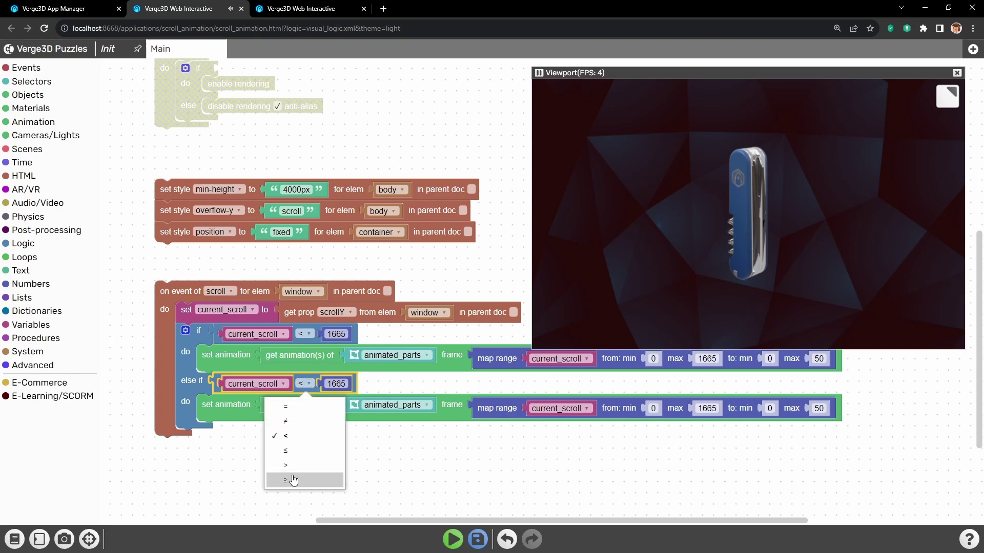